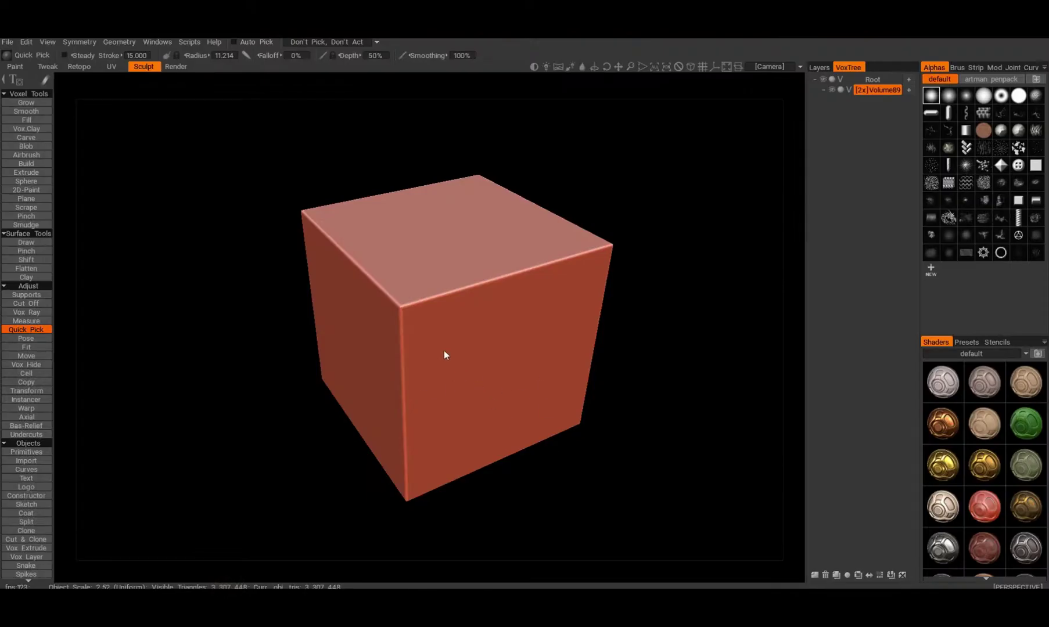
- Orbit around the red voxel cube, then activate the Cut Off tool (Alt+C)
key(ctrl+q)
middle_click(503, 371)
click(502, 371)
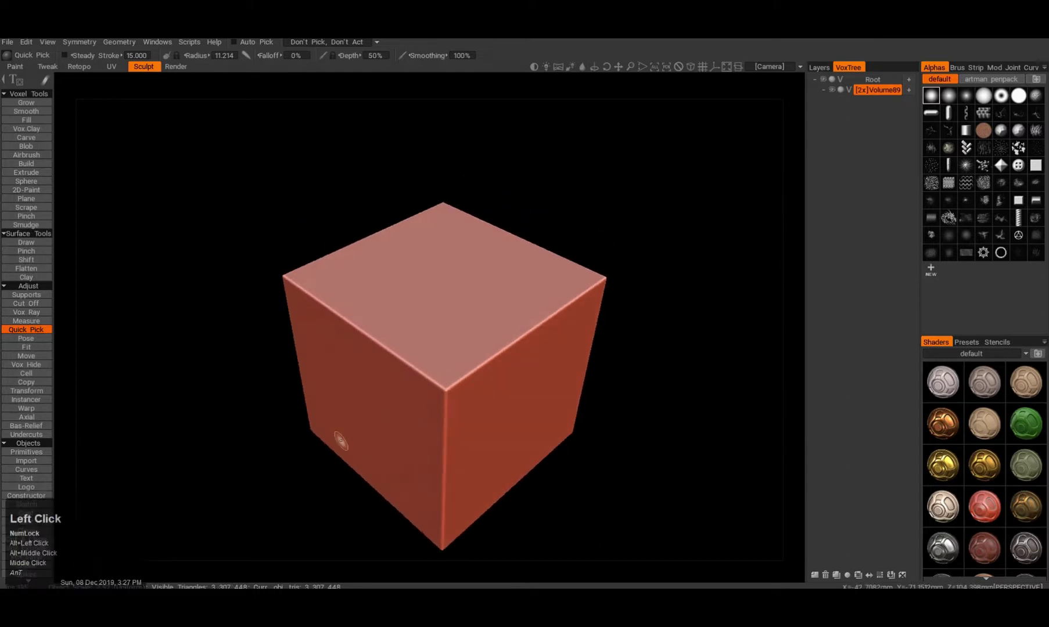
middle_click(352, 449)
click(391, 462)
middle_click(373, 322)
right_click(388, 377)
click(386, 387)
right_click(417, 401)
click(401, 388)
key(alt+c)
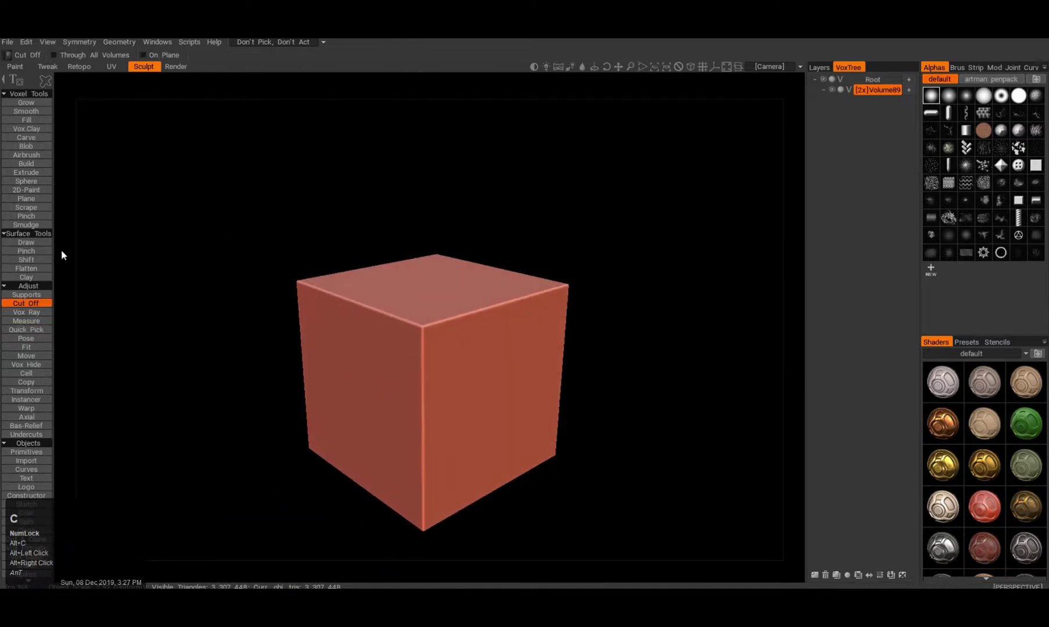
- Choose the rectangle cutting shape and slice the top edge off the cube
click(40, 305)
key(e)
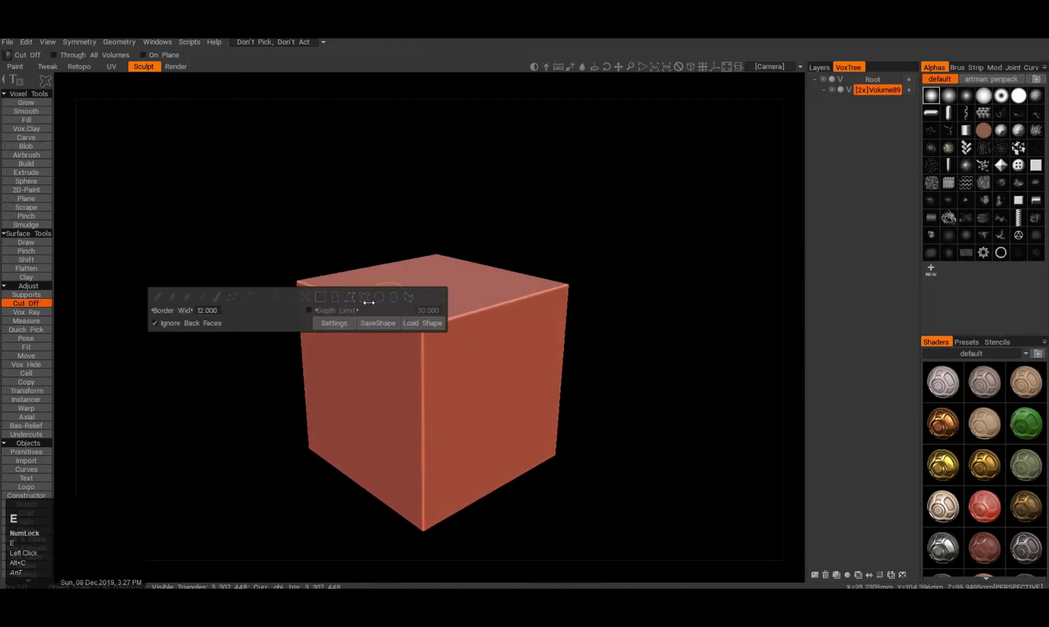
click(335, 297)
click(418, 264)
click(379, 250)
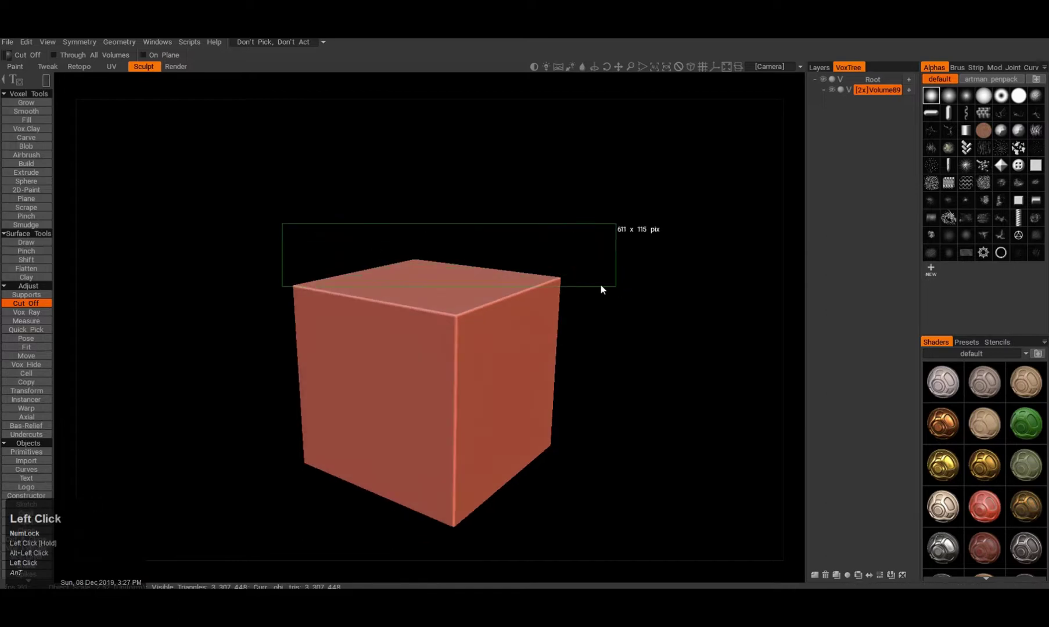
middle_click(420, 288)
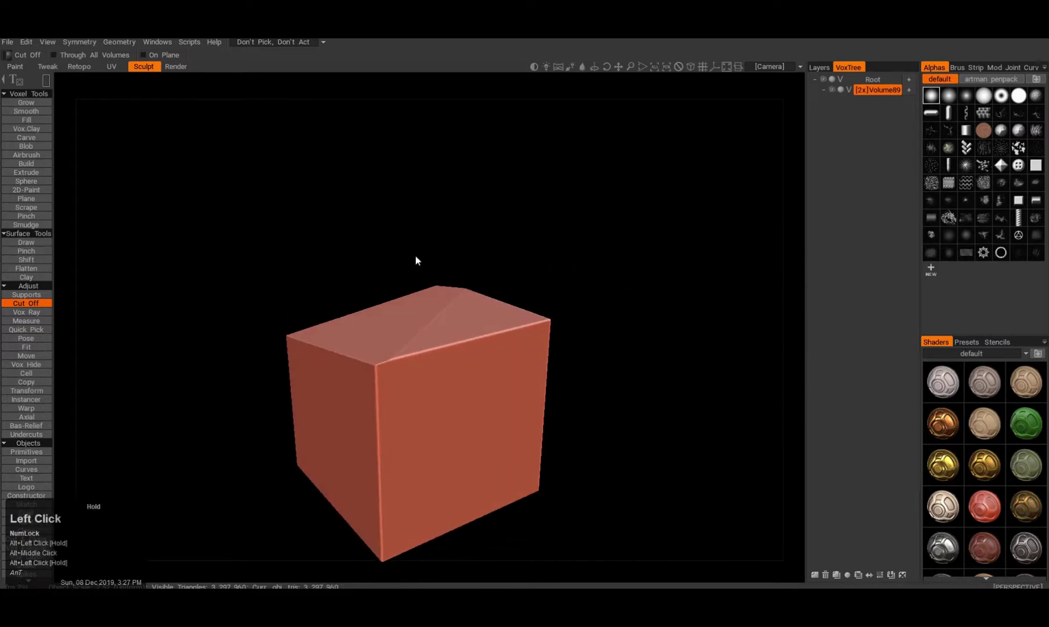
middle_click(410, 389)
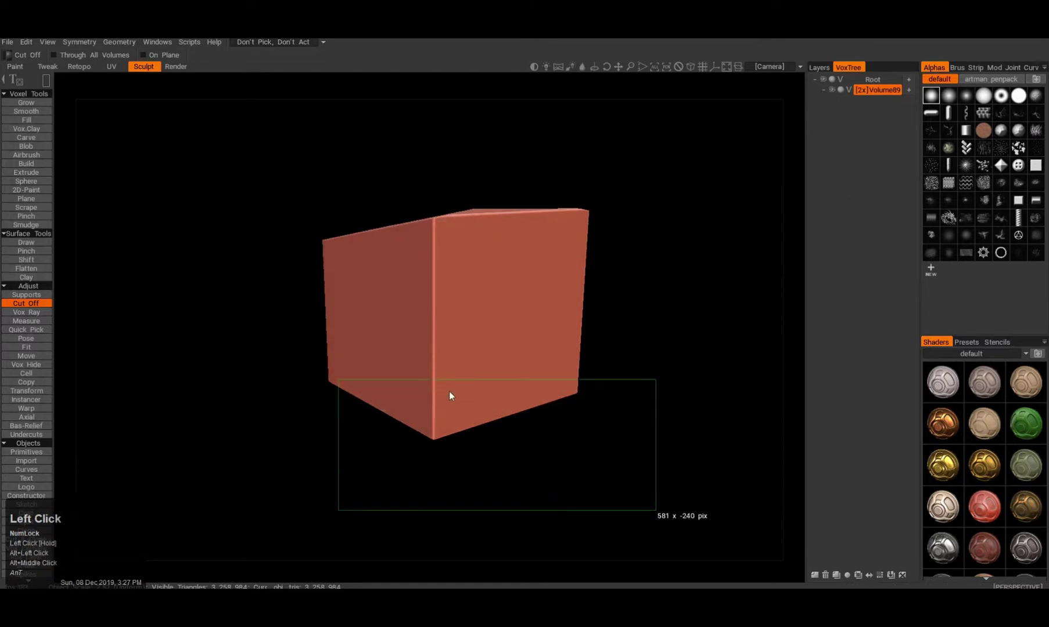
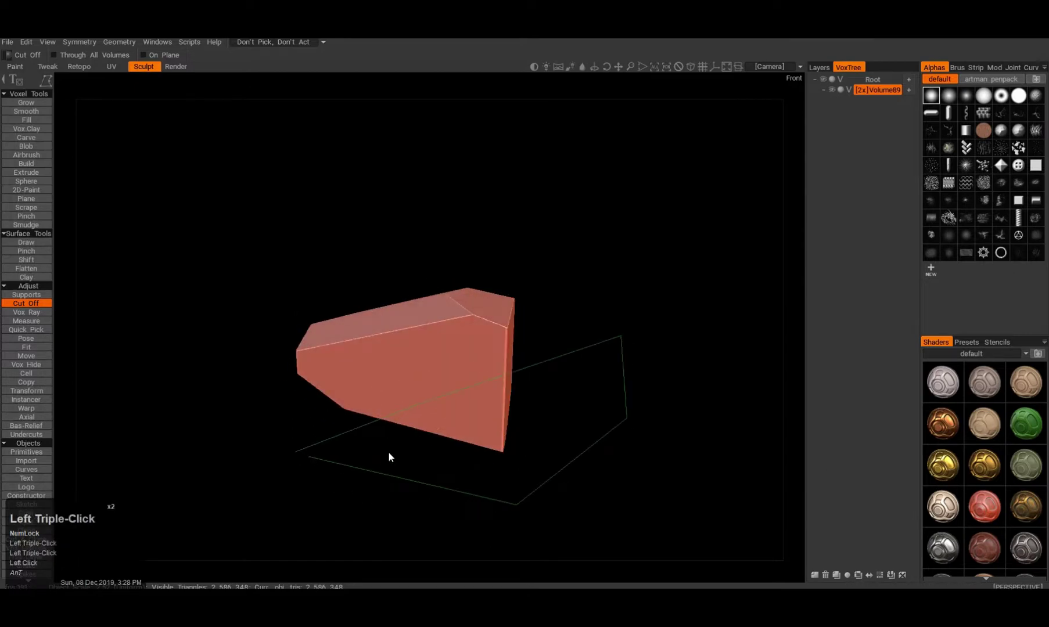
- Slice another slab off the rock's top from a new viewpoint
middle_click(385, 394)
click(386, 393)
click(375, 402)
drag(385, 395, 279, 208)
key(2)
key(2)
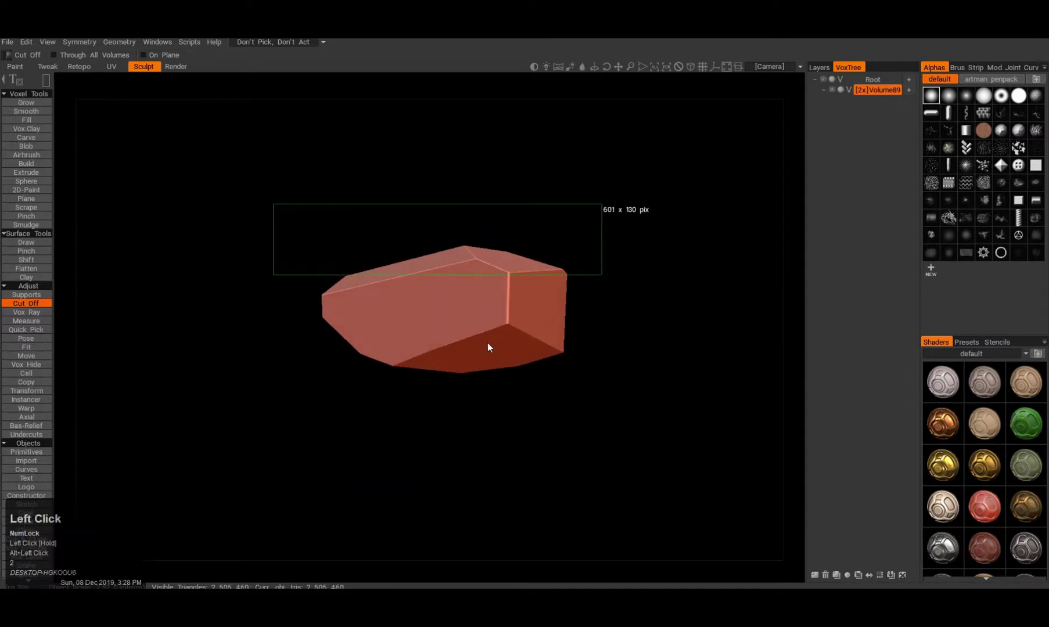
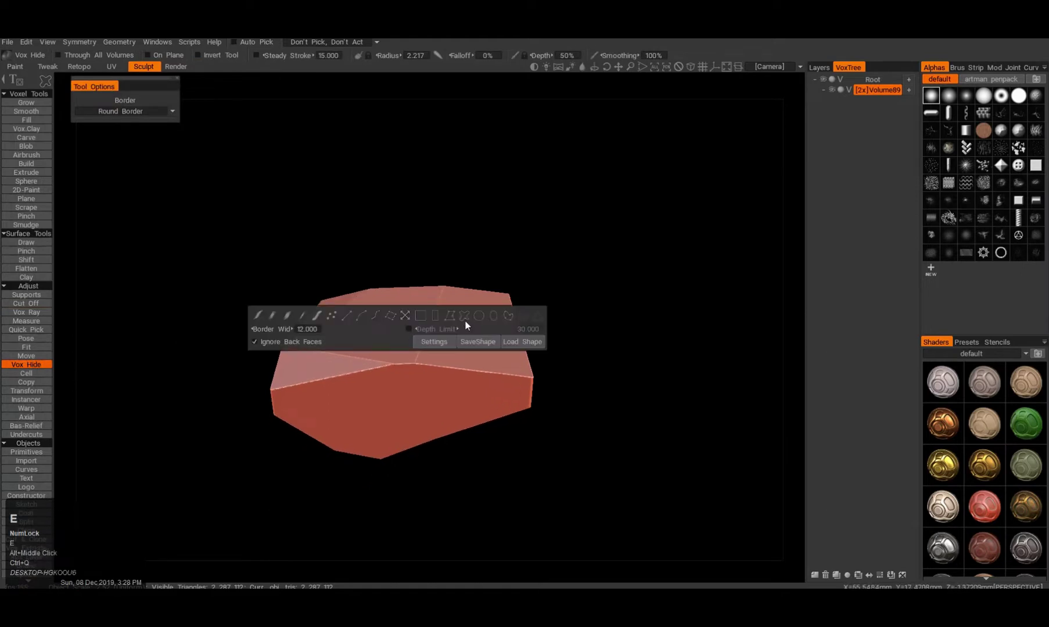
- Switch to the freeform curve shape and chip curved chunks off the rock's edges
double_click(468, 323)
drag(301, 303, 517, 319)
drag(517, 320, 255, 317)
middle_click(379, 381)
double_click(255, 317)
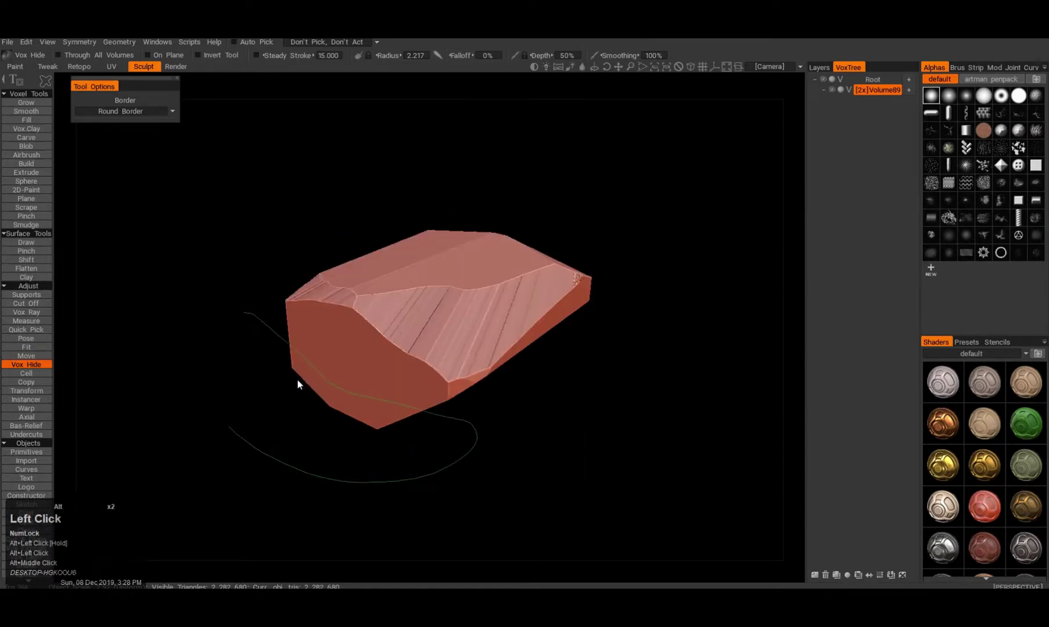
double_click(276, 362)
click(286, 335)
drag(324, 265, 430, 287)
- Rotate the view and chip further curved chunks from other edges of the rock
middle_click(411, 324)
key(alt+Num_Lock)
middle_click(417, 273)
double_click(491, 310)
drag(498, 277, 343, 331)
right_click(348, 367)
drag(351, 275, 406, 203)
key(e)
click(406, 204)
- Cut several more curved outlines to give the faces stepped, layered ridges
drag(338, 202, 426, 349)
right_click(426, 349)
click(383, 344)
double_click(357, 360)
key(alt+e)
double_click(419, 313)
double_click(297, 336)
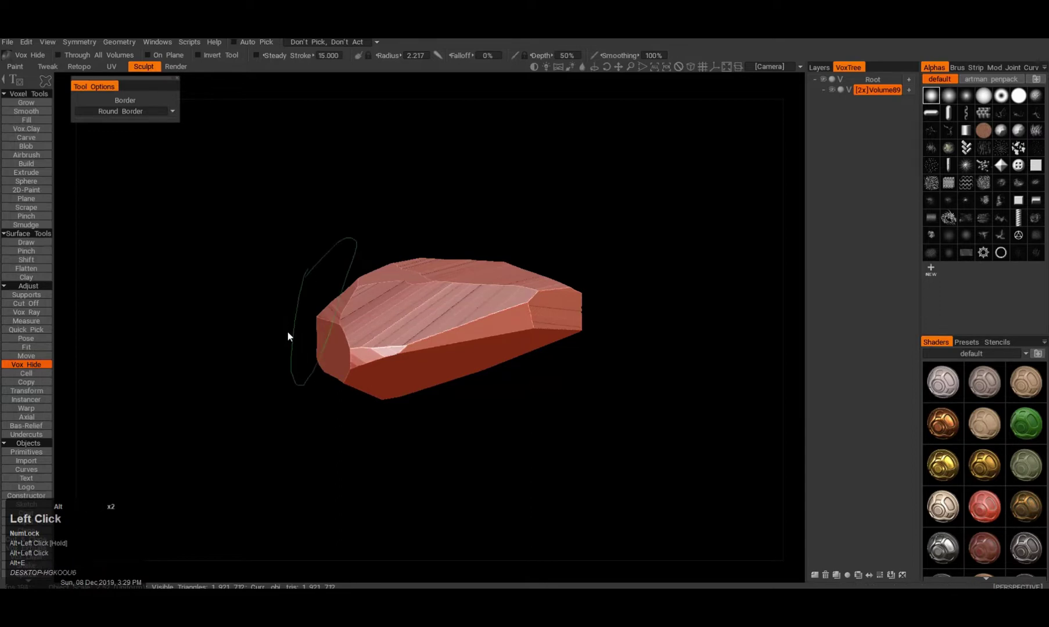
double_click(306, 344)
- Orbit the rock and chip one more freehand facet off its end
right_click(429, 371)
middle_click(398, 365)
right_click(411, 369)
click(404, 385)
double_click(462, 375)
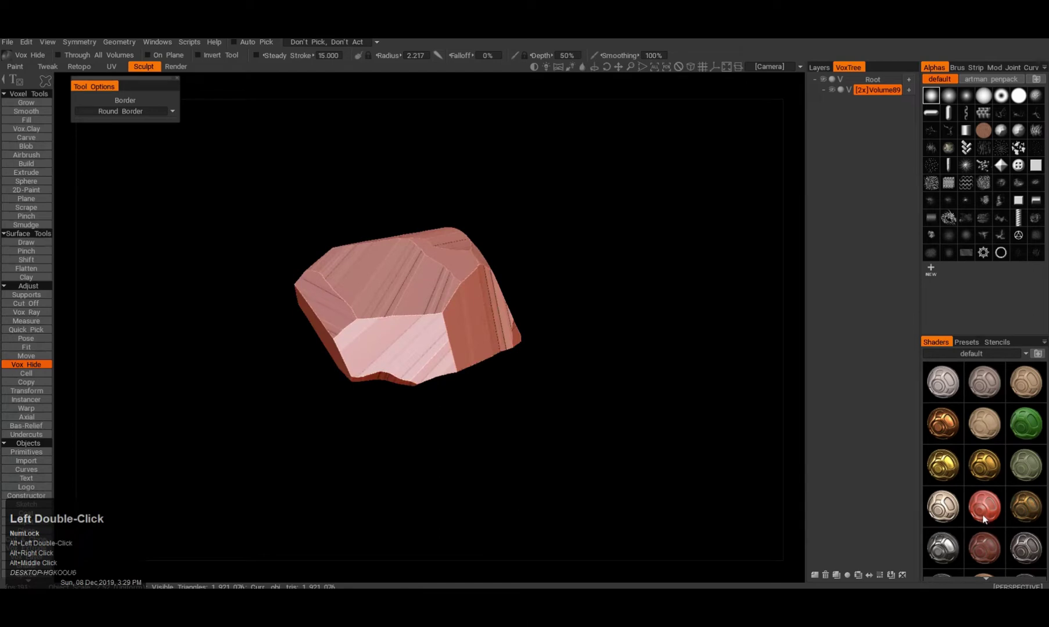
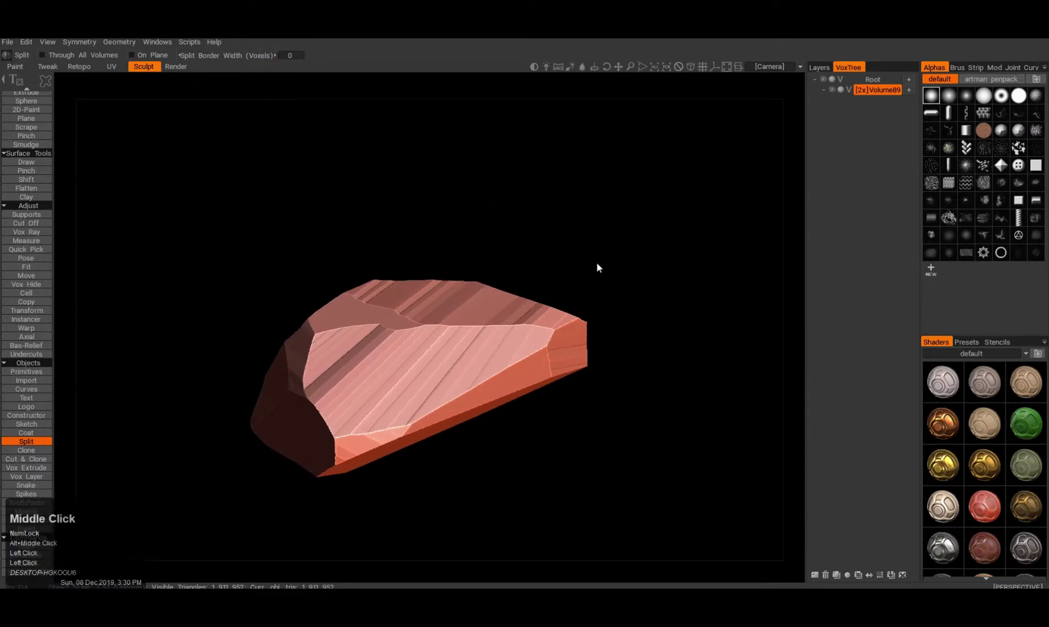
- Draw the first cutting plane across the rock and split off a slice as its own volume
click(397, 292)
middle_click(397, 292)
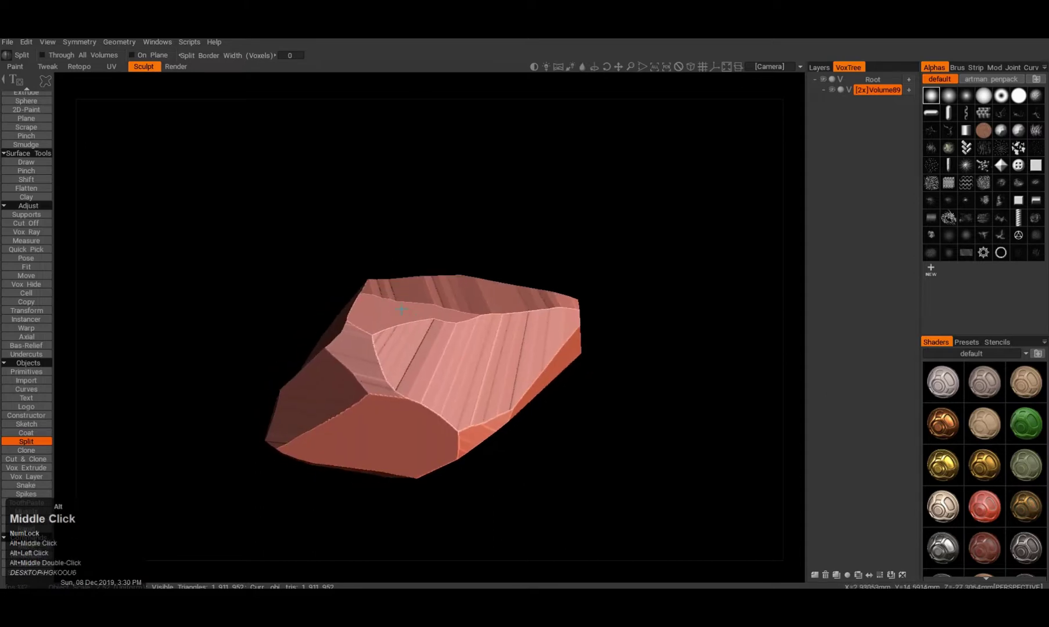
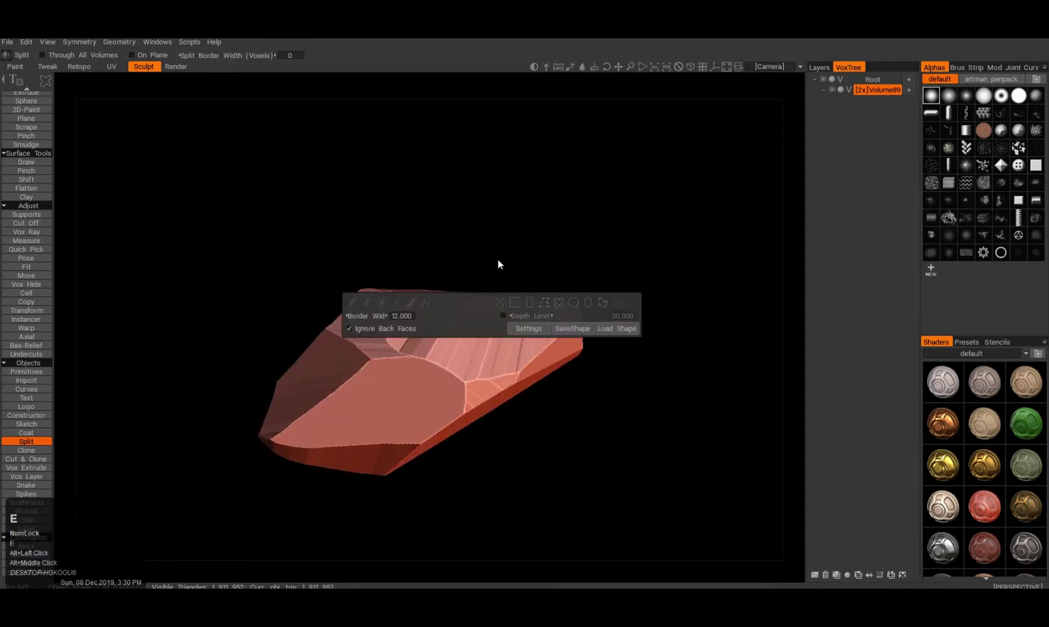
click(551, 304)
middle_click(402, 283)
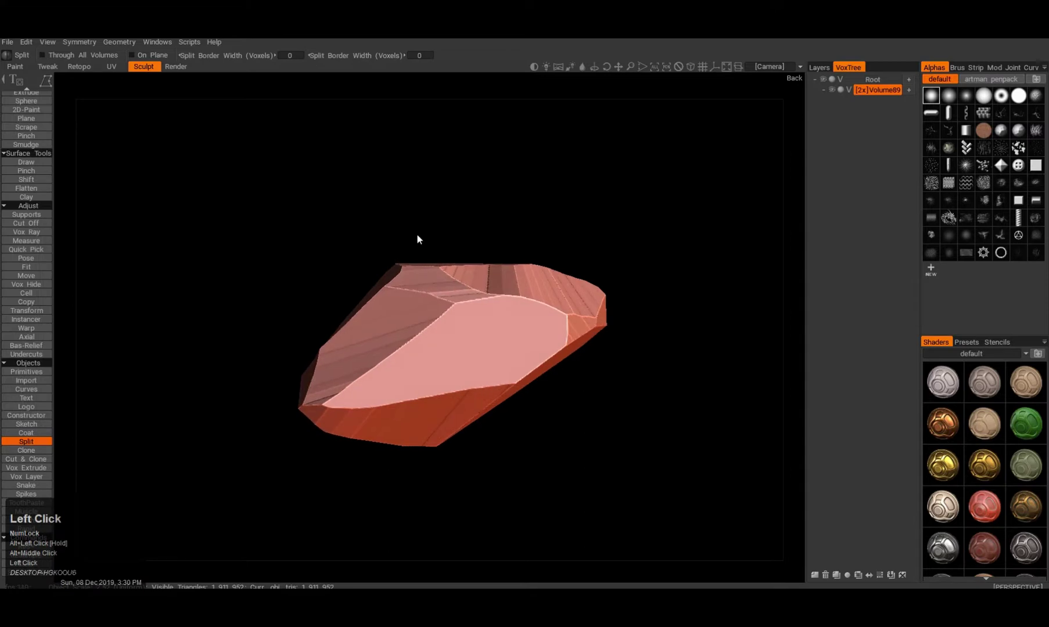
click(281, 342)
click(299, 343)
click(591, 261)
click(601, 244)
double_click(598, 231)
click(452, 224)
click(422, 225)
double_click(424, 225)
double_click(424, 226)
double_click(427, 228)
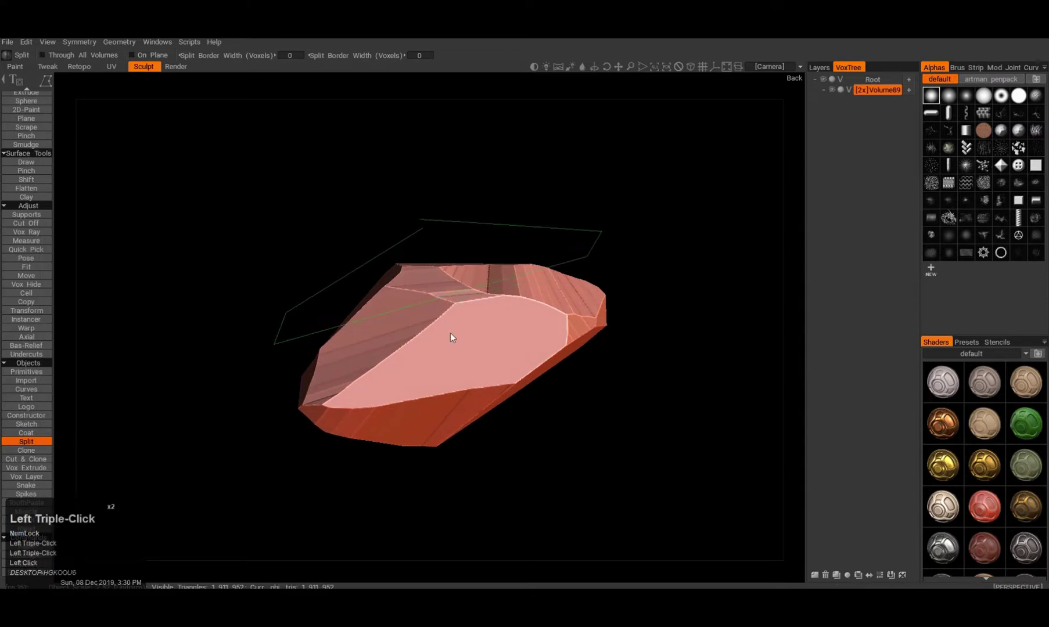
click(411, 321)
key(Escape)
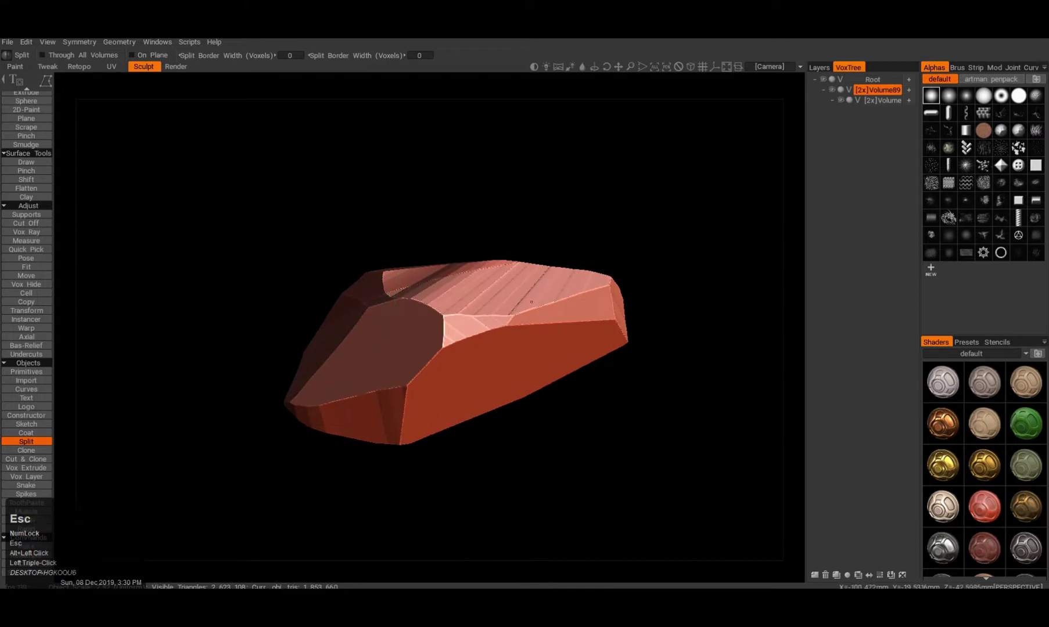
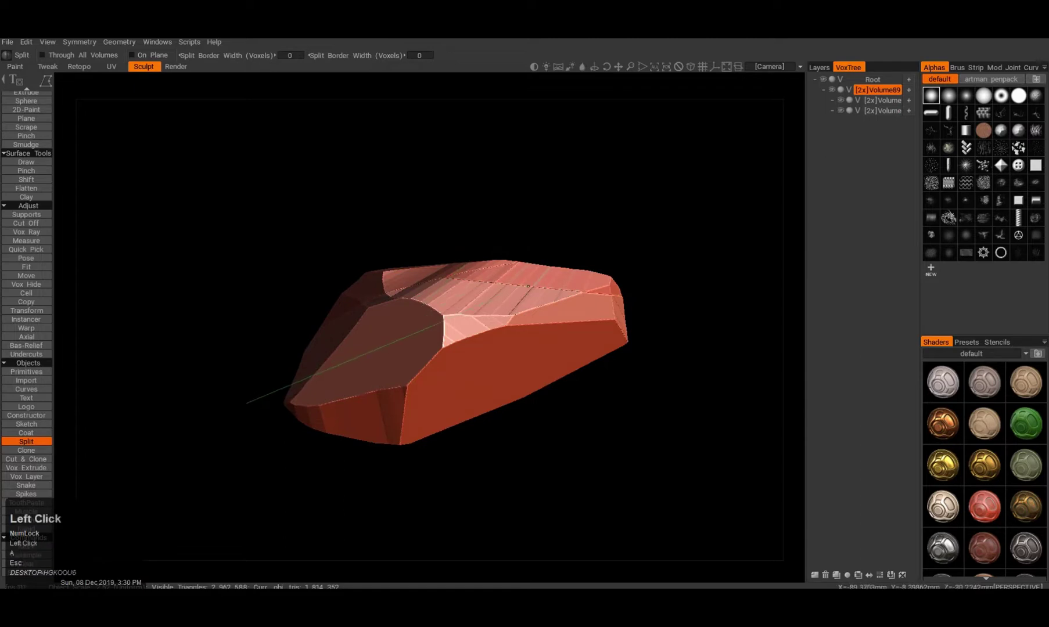
- Draw a second cut through the rock to split off another volume piece
key(a)
double_click(563, 234)
click(341, 195)
click(263, 298)
double_click(269, 400)
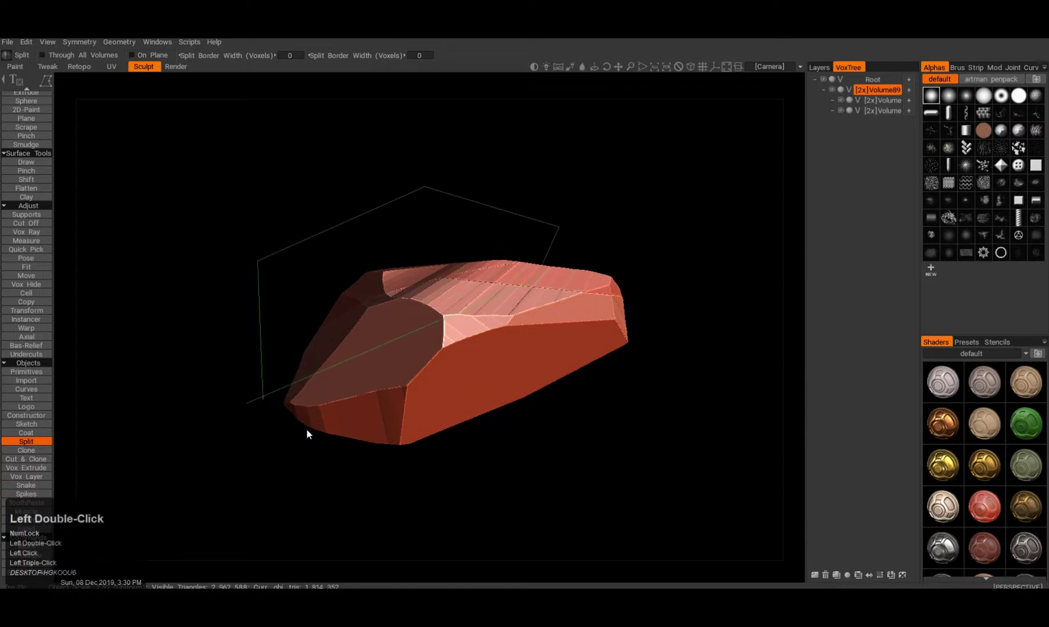
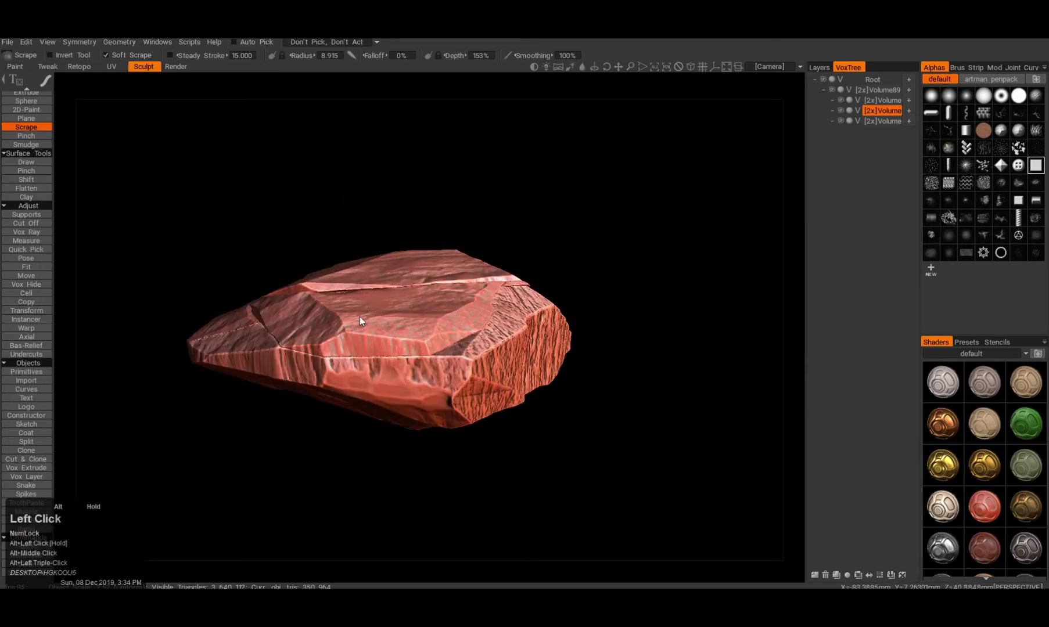
- Undo a stroke and view the rock straight from the front
key(a)
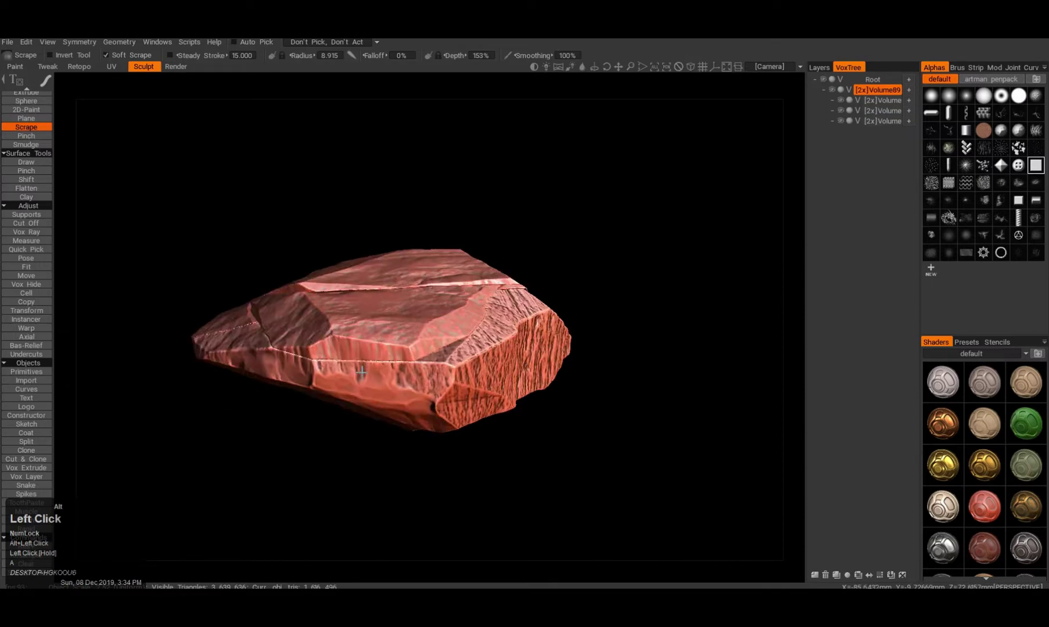
key(ctrl+z)
key(a)
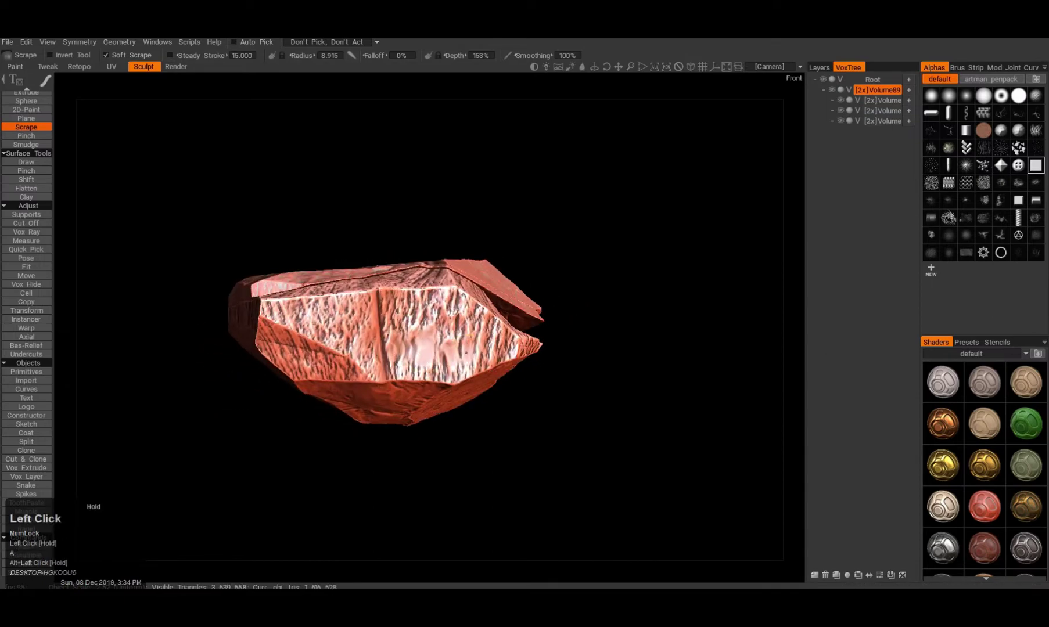
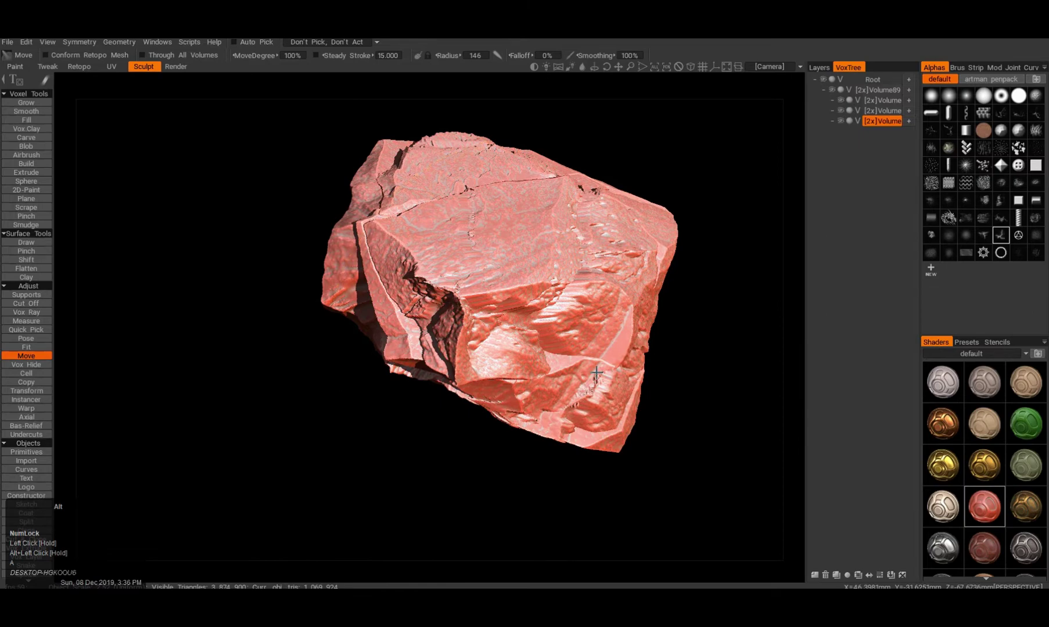
- View the scraped, cracked rock from the back before switching to the Render room
key(a)
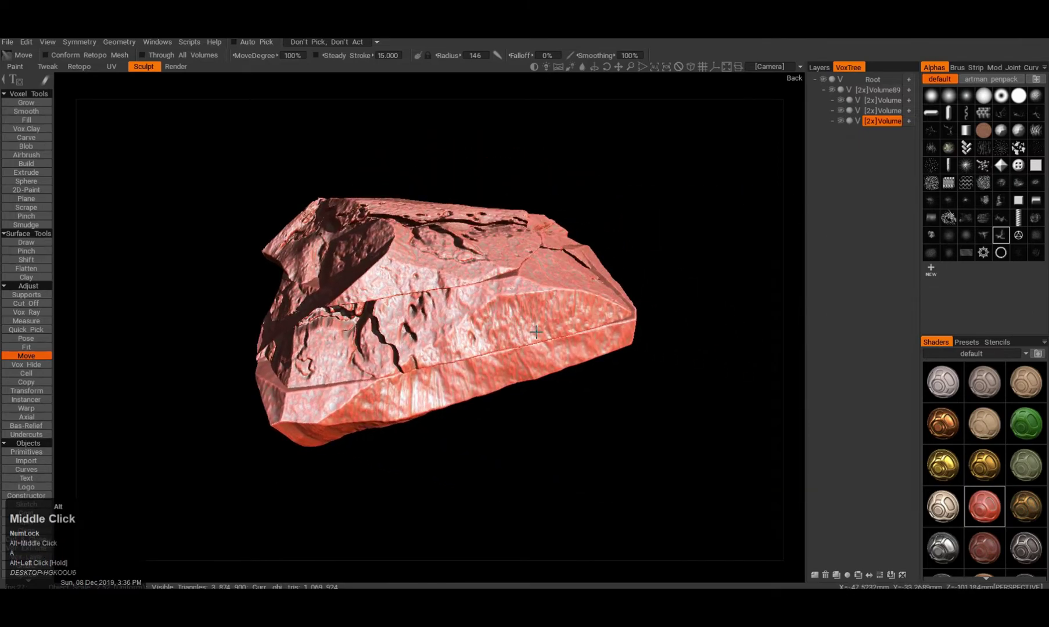
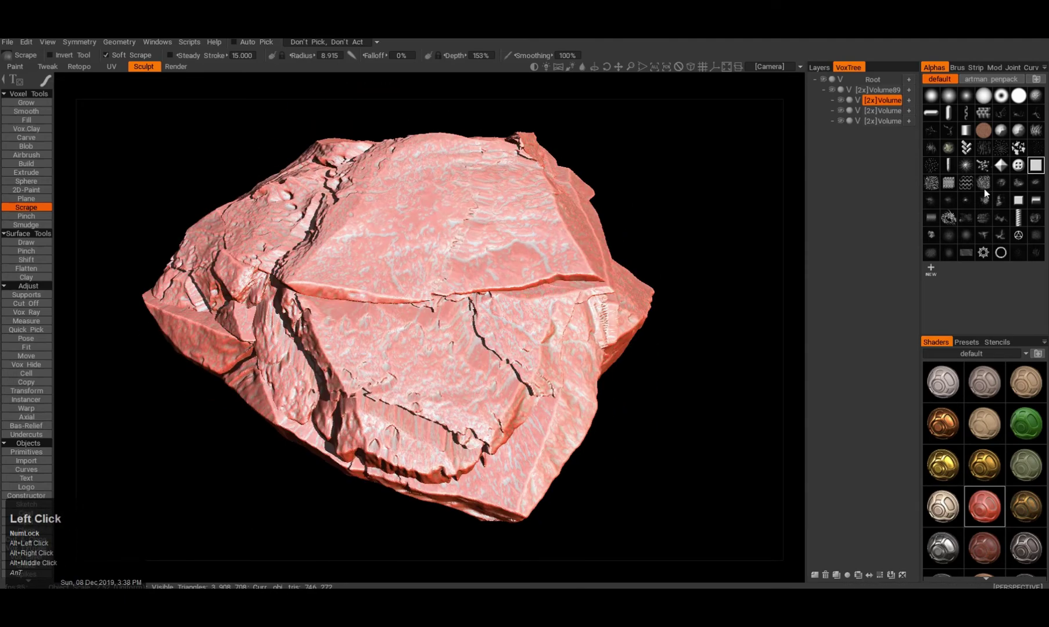
click(186, 68)
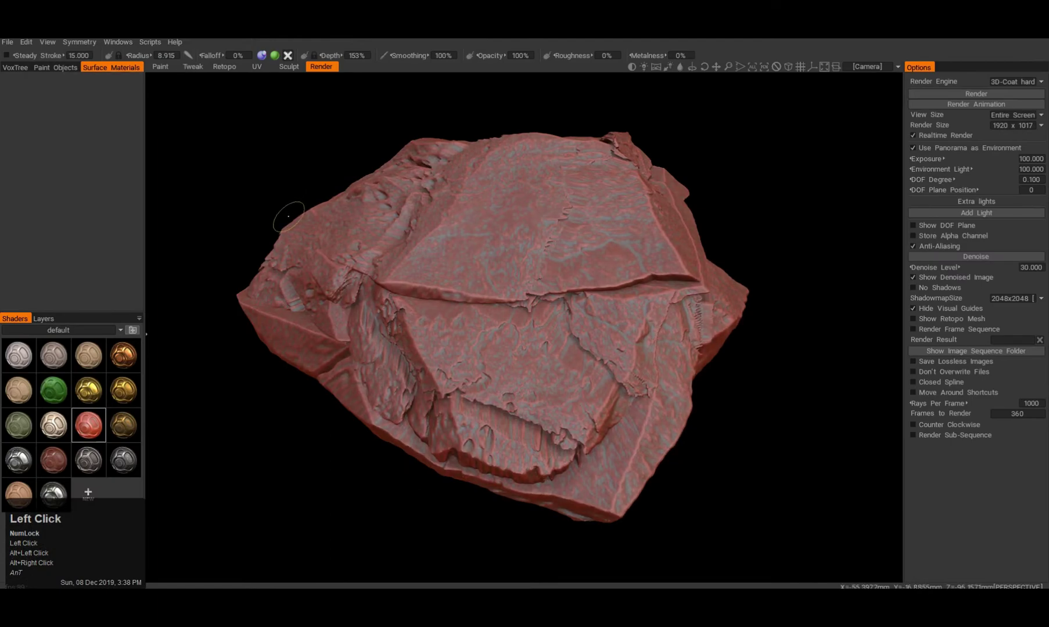
click(292, 73)
double_click(531, 196)
right_click(553, 195)
click(536, 199)
click(181, 72)
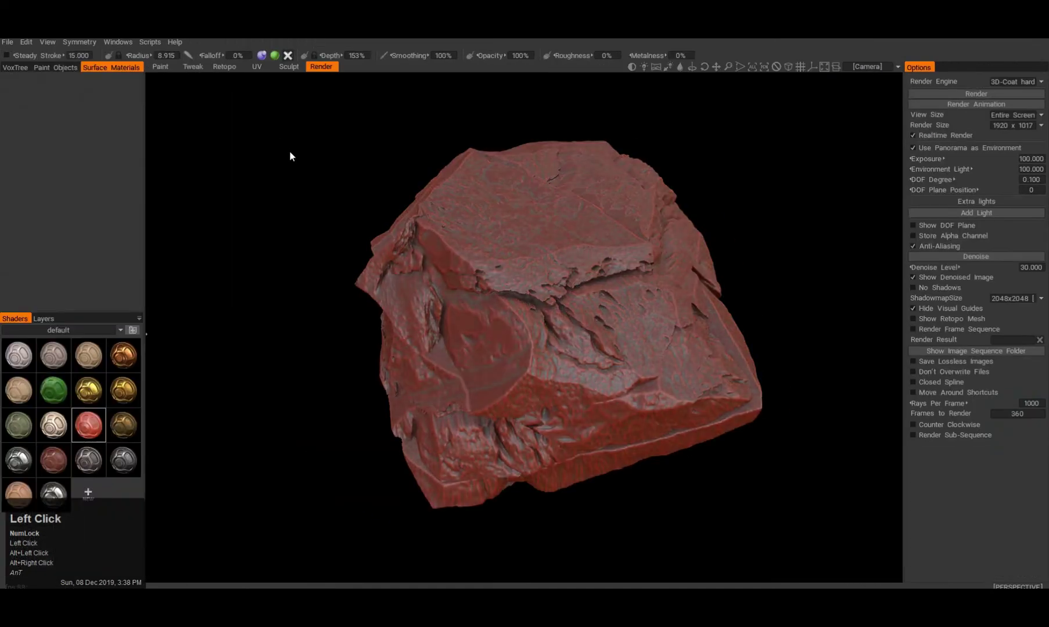
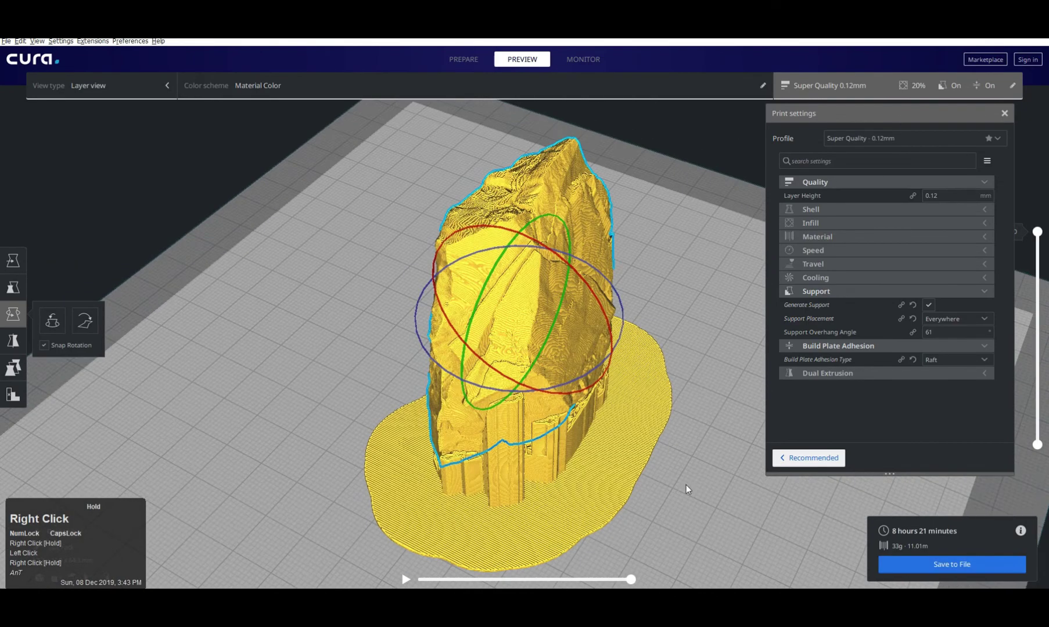
- Scrub the video player to the clip of the rock printing on its raft
drag(1042, 232, 993, 261)
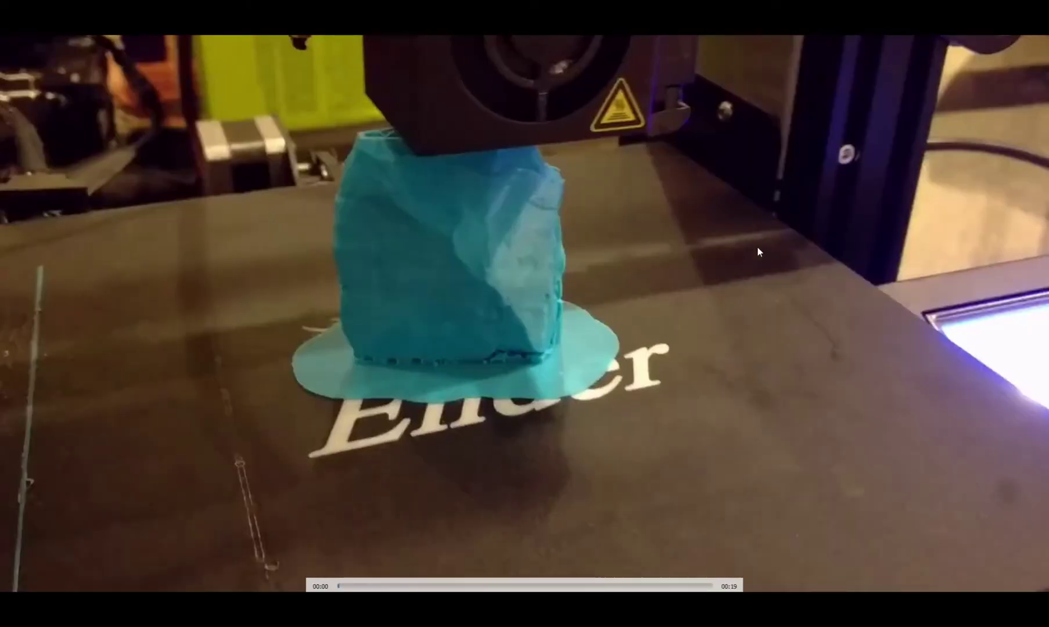